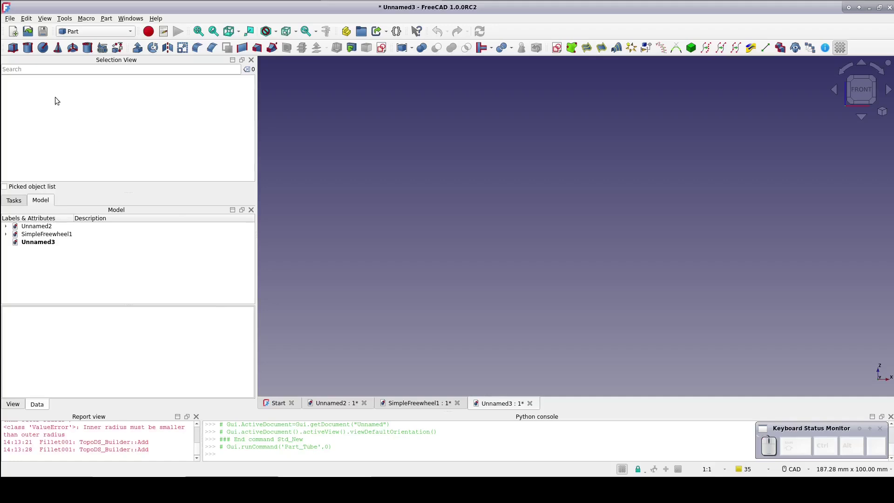
- Create a tube with outer radius 6 mm, inner radius 4 mm and height 5 mm
{"action": "left_click", "coordinate": [88, 47]}
{"action": "left_click", "coordinate": [160, 272]}
{"action": "key", "text": "6"}
{"action": "left_click", "coordinate": [160, 287]}
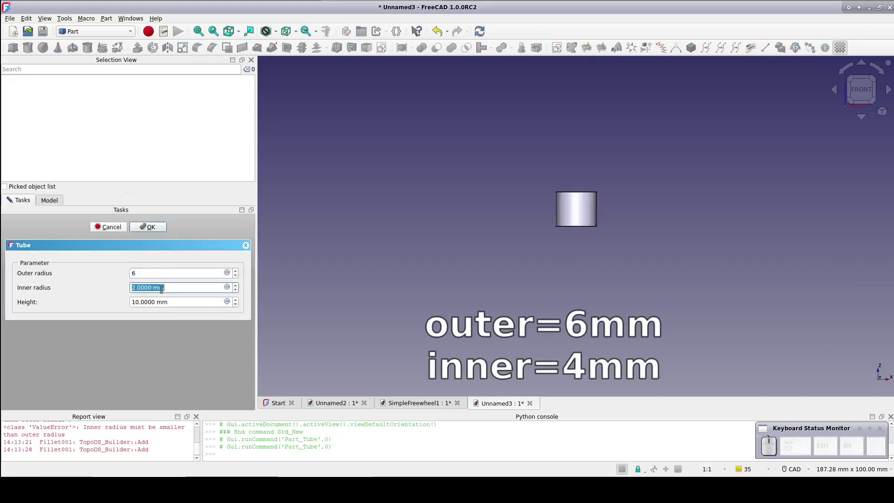
{"action": "key", "text": "4"}
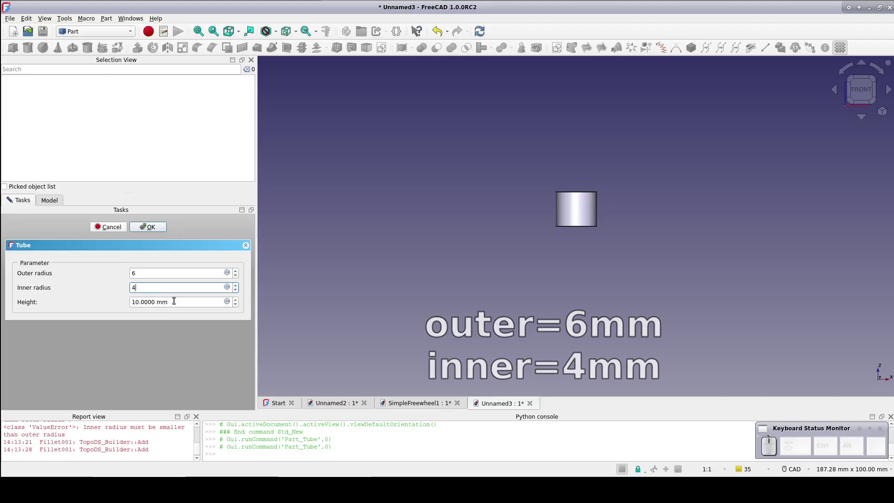
{"action": "left_click", "coordinate": [174, 302]}
{"action": "key", "text": "5"}
{"action": "left_click", "coordinate": [154, 227]}
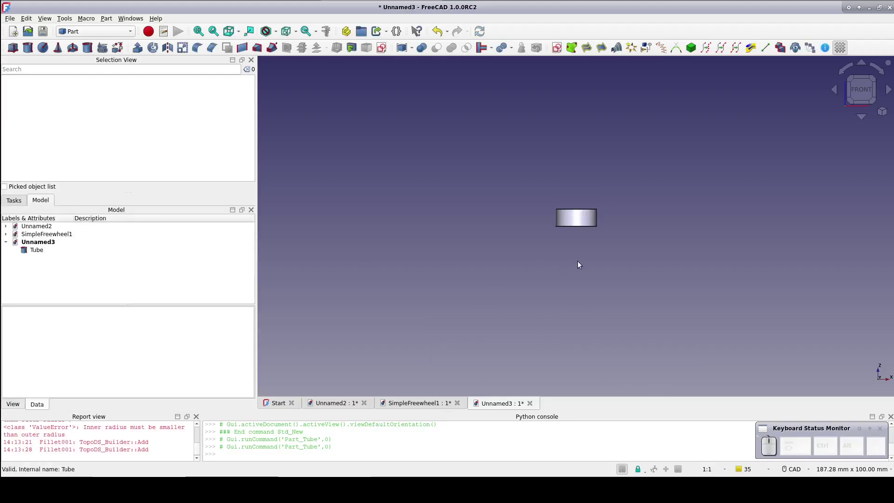
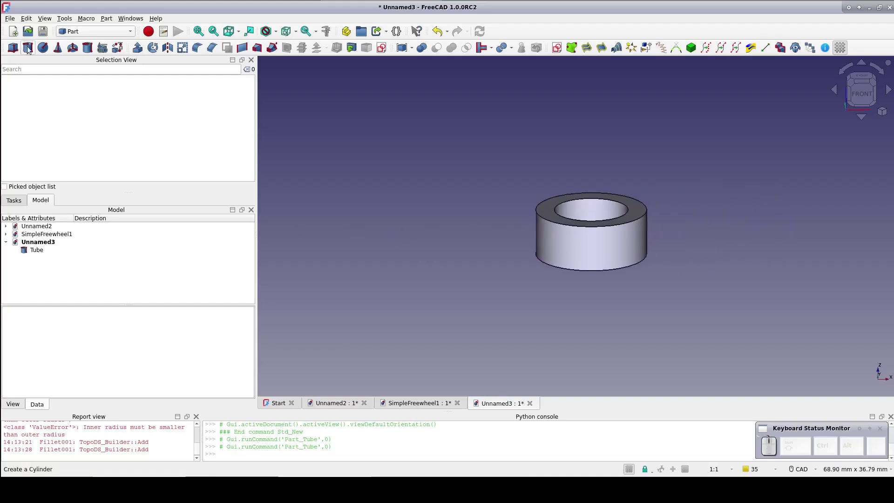
- Create two helix primitives and select both to build a ruled surface blade
{"action": "left_click", "coordinate": [106, 49]}
{"action": "left_click", "coordinate": [106, 269]}
{"action": "left_click", "coordinate": [90, 366]}
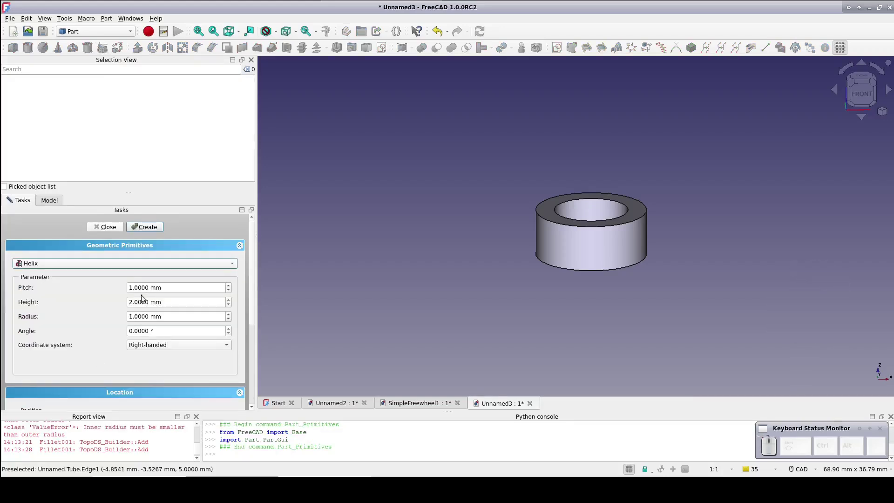
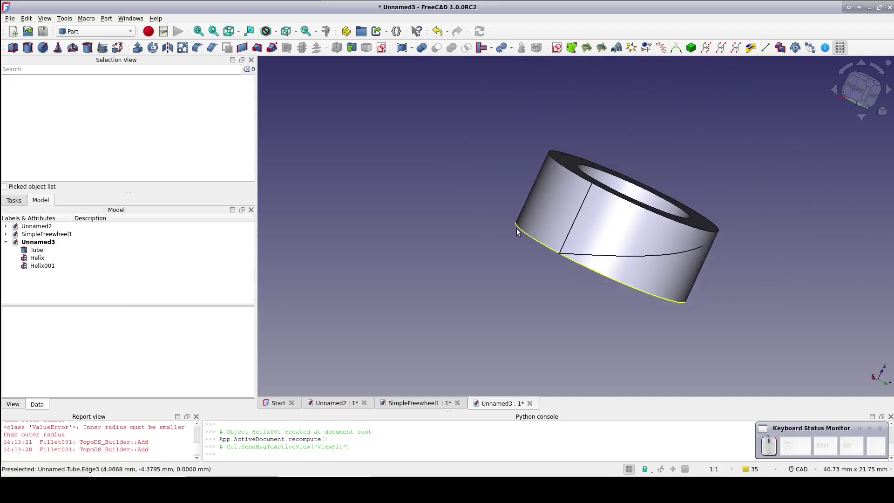
{"action": "scroll", "scroll_direction": "down", "scroll_amount": 3}
{"action": "left_click", "coordinate": [48, 258]}
{"action": "left_click", "coordinate": [46, 272]}
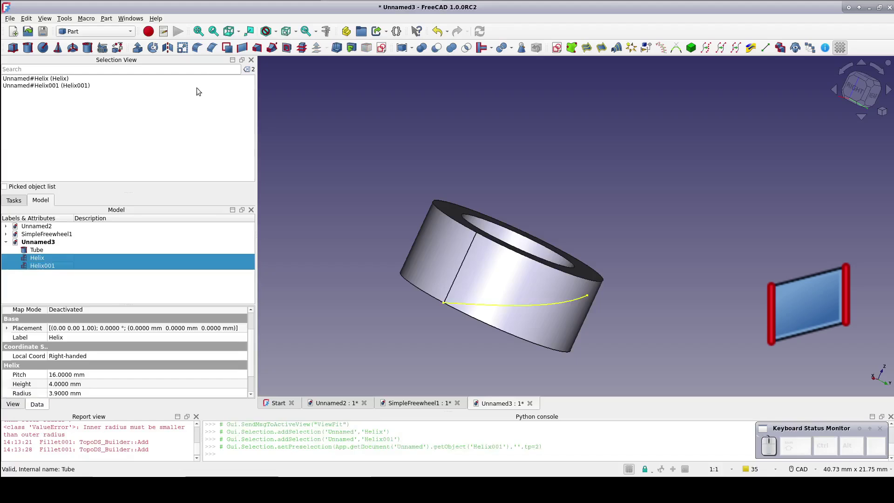
- Select Helix001 and Helix and set their Placement z position to 1 mm
{"action": "left_click", "coordinate": [241, 47]}
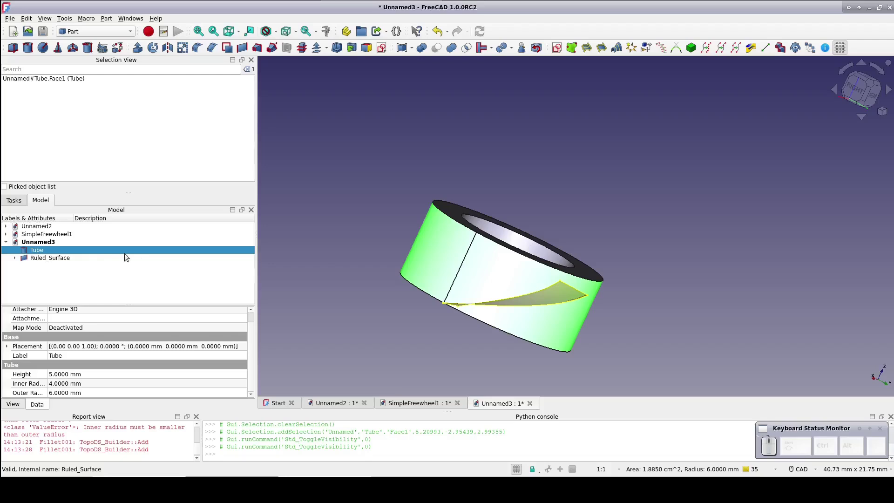
{"action": "left_click", "coordinate": [16, 262]}
{"action": "left_click", "coordinate": [42, 263]}
{"action": "left_click", "coordinate": [45, 278]}
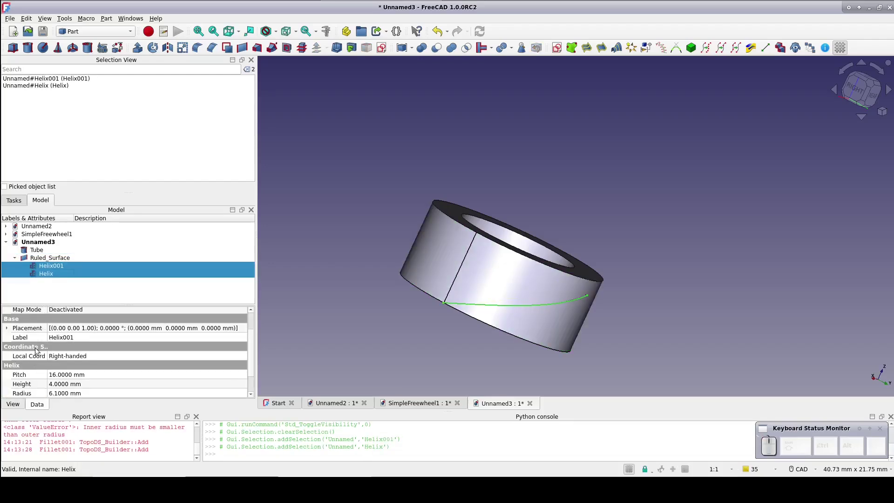
{"action": "left_click", "coordinate": [10, 332]}
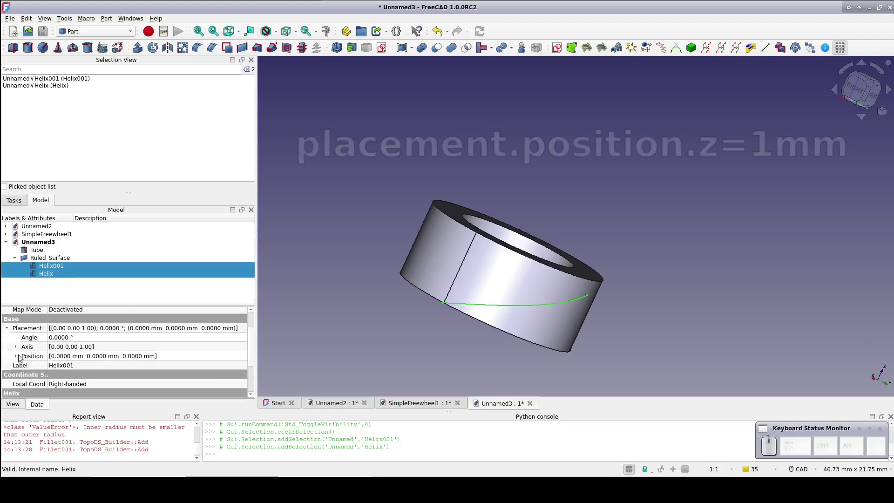
{"action": "left_click", "coordinate": [20, 358]}
{"action": "left_click", "coordinate": [93, 387]}
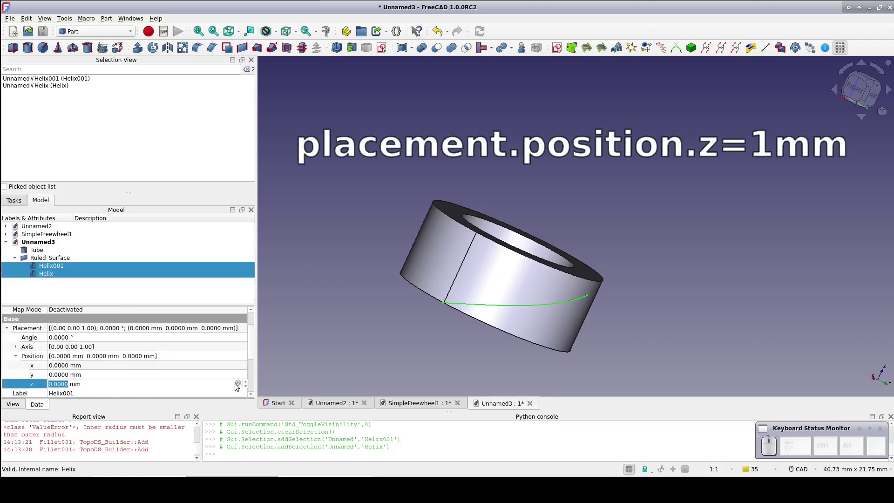
{"action": "left_click", "coordinate": [248, 383]}
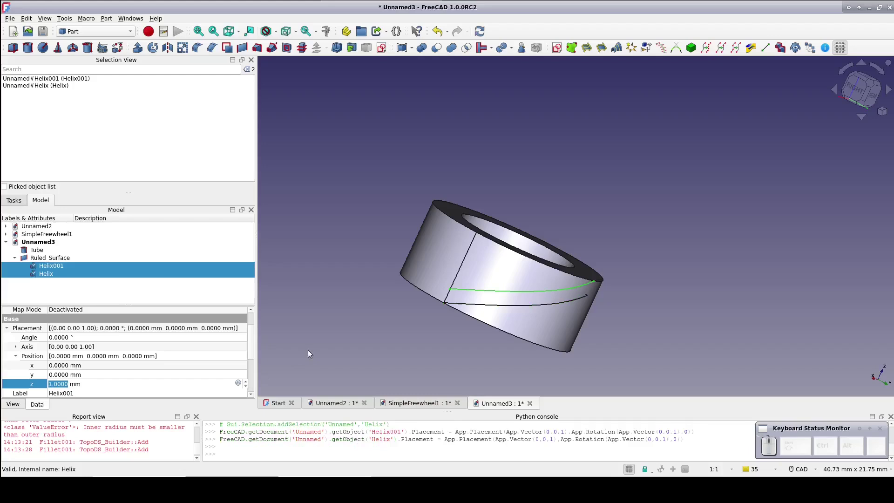
{"action": "left_click", "coordinate": [311, 349]}
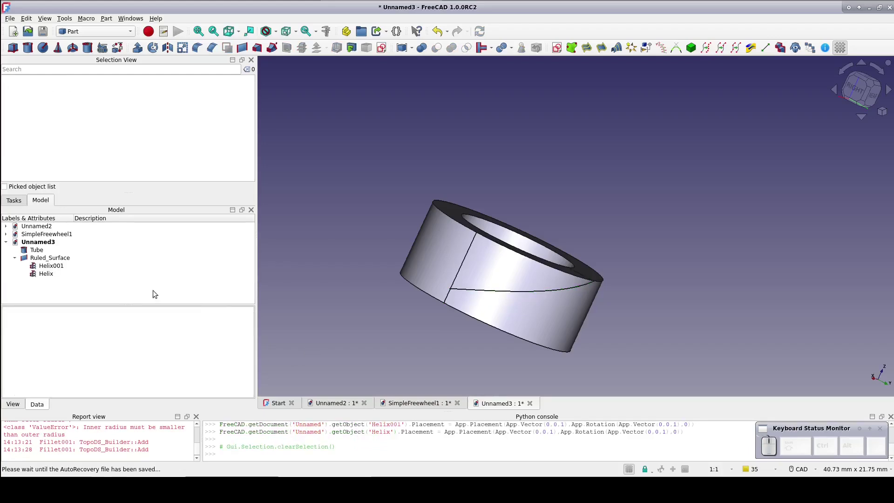
- Start a Draft polar array of the ruled surface with its rotation centre at the origin
{"action": "left_click", "coordinate": [69, 263]}
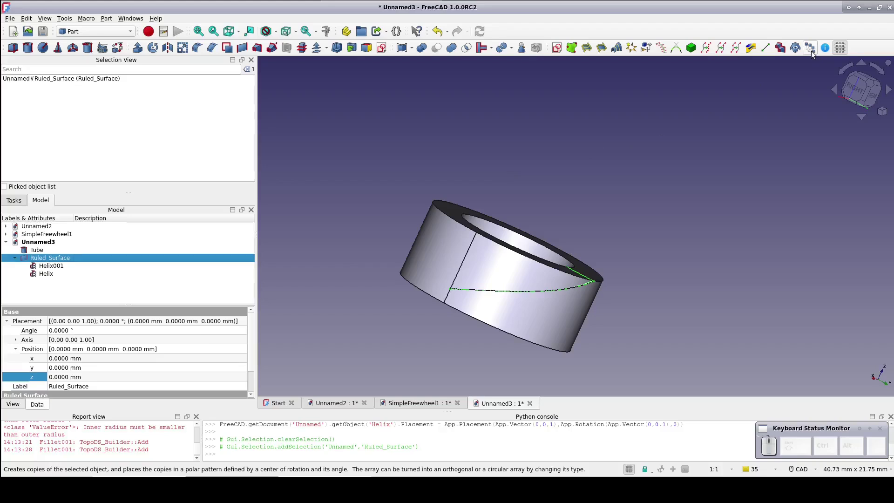
{"action": "left_click", "coordinate": [813, 49]}
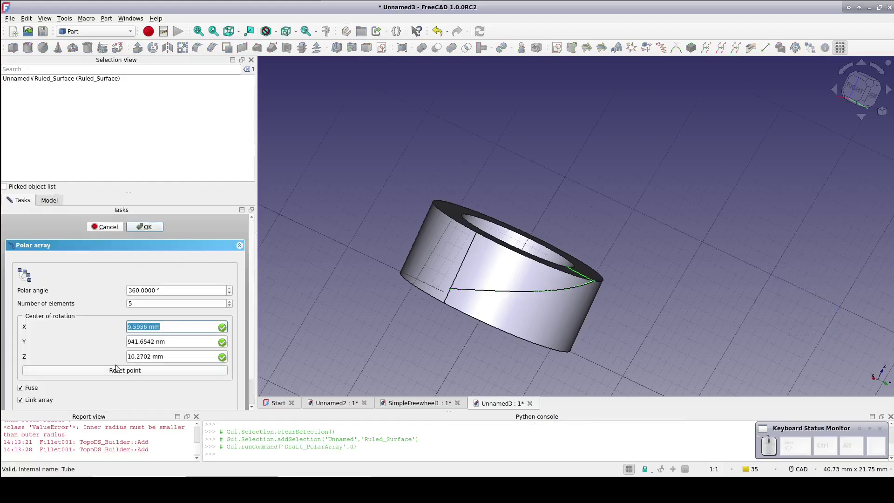
{"action": "left_click", "coordinate": [117, 368]}
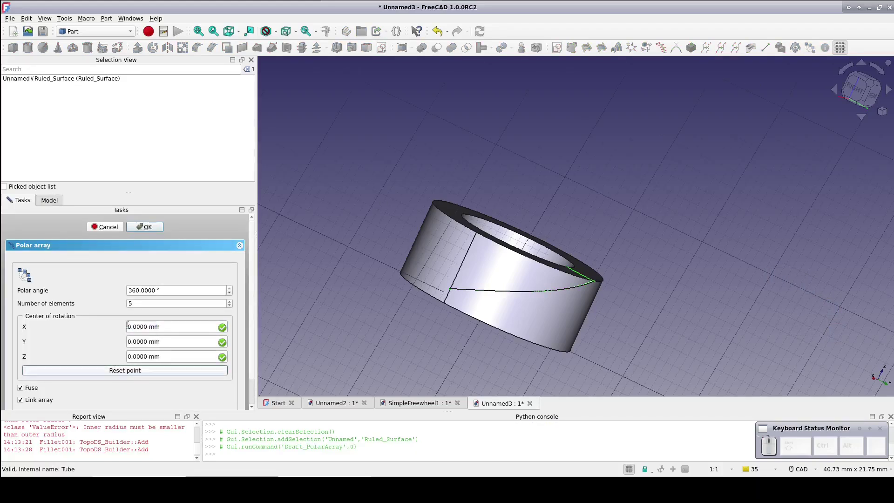
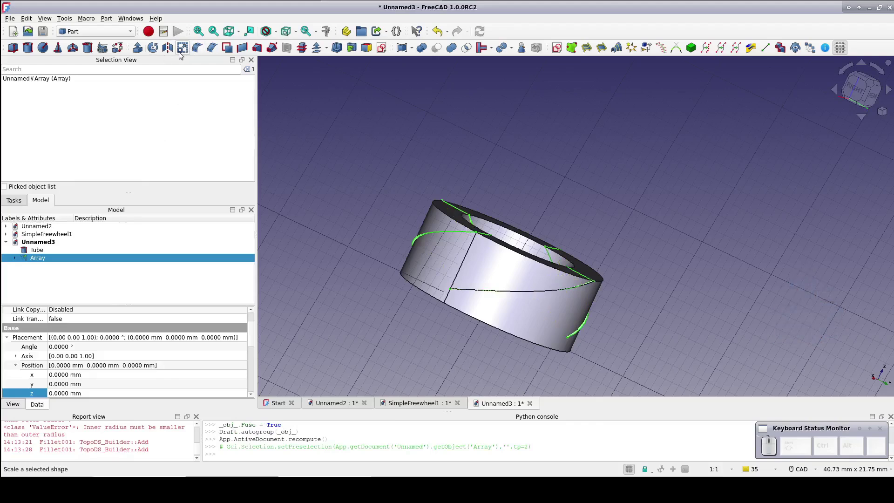
- Extrude the blade array 10 mm along a custom Z direction after the normal-vector error
{"action": "left_click", "coordinate": [135, 47]}
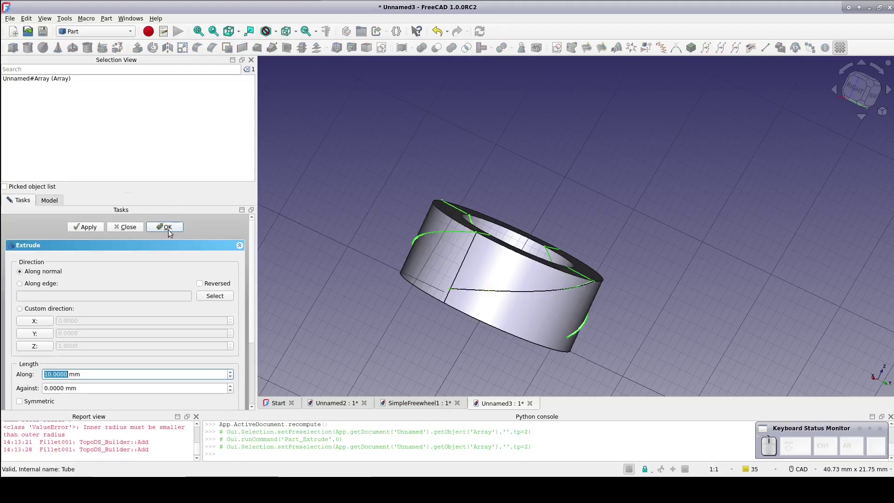
{"action": "left_click", "coordinate": [170, 230]}
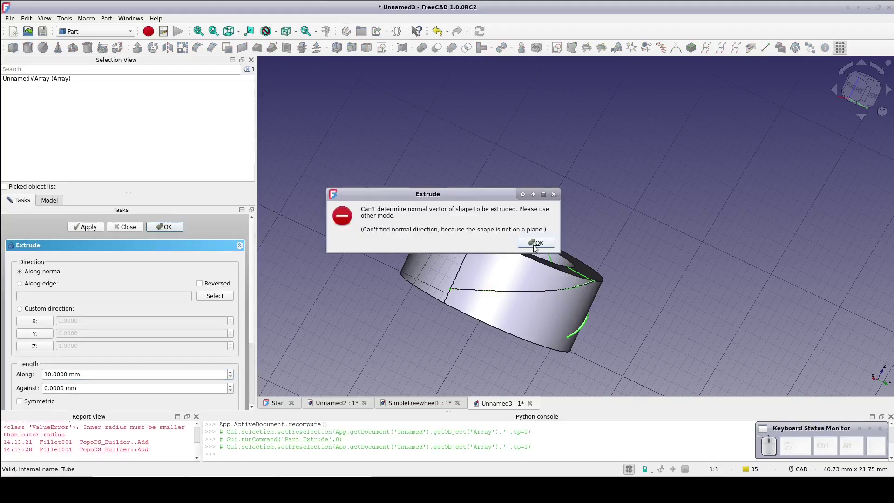
{"action": "left_click", "coordinate": [535, 245]}
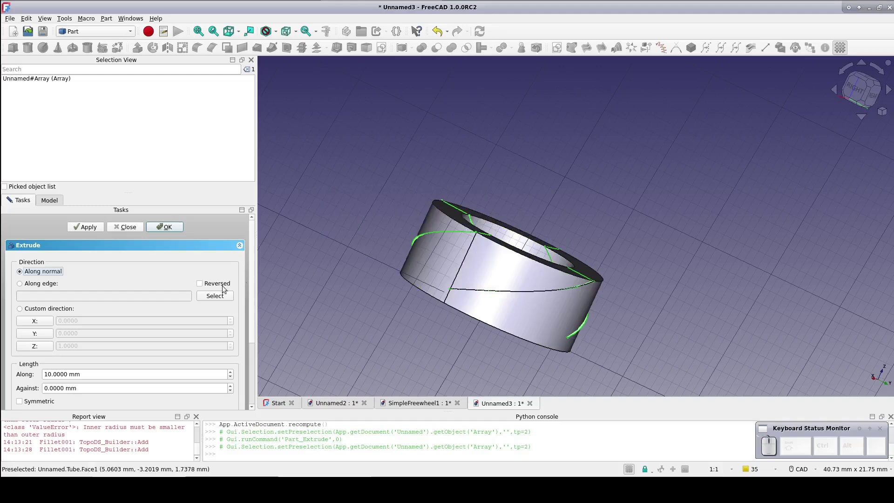
{"action": "double_click", "coordinate": [35, 351]}
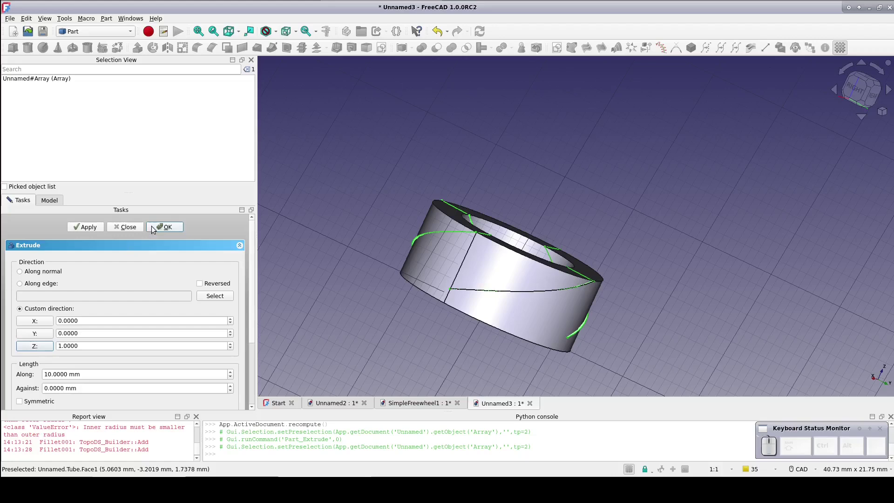
{"action": "left_click", "coordinate": [153, 232]}
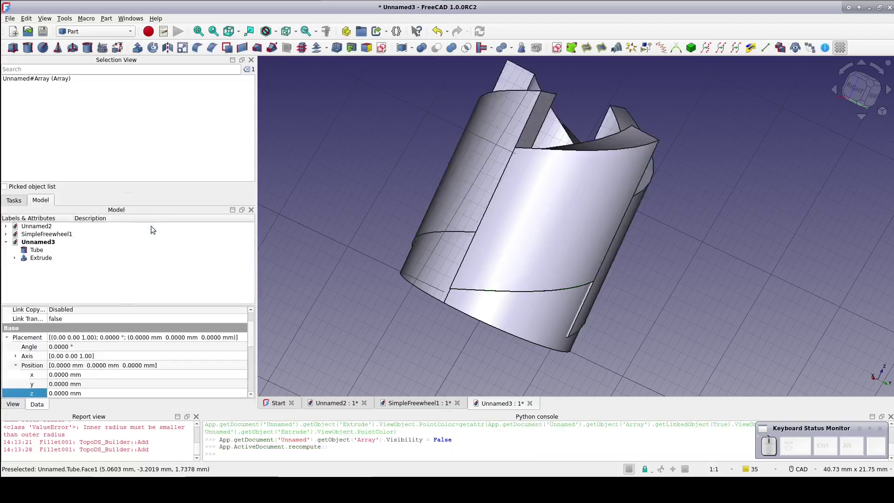
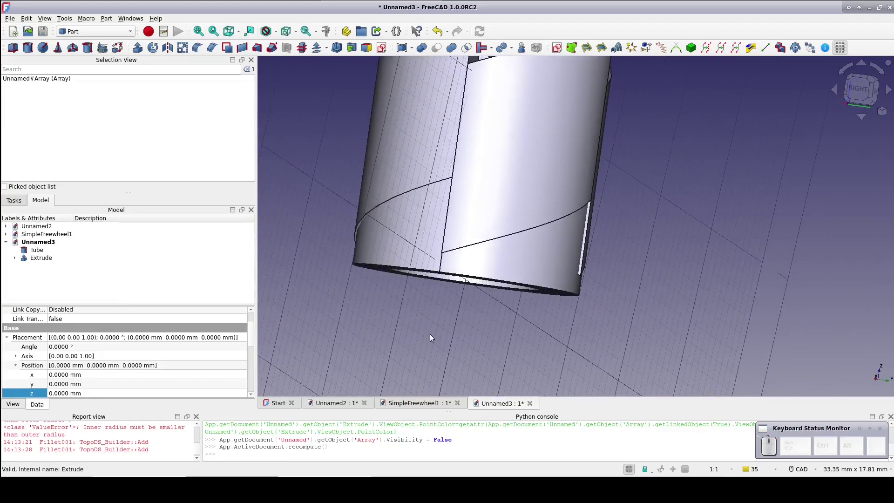
- Toggle the tube's visibility and orbit the view to inspect the blade ends
{"action": "left_click", "coordinate": [383, 230]}
{"action": "key", "text": "space"}
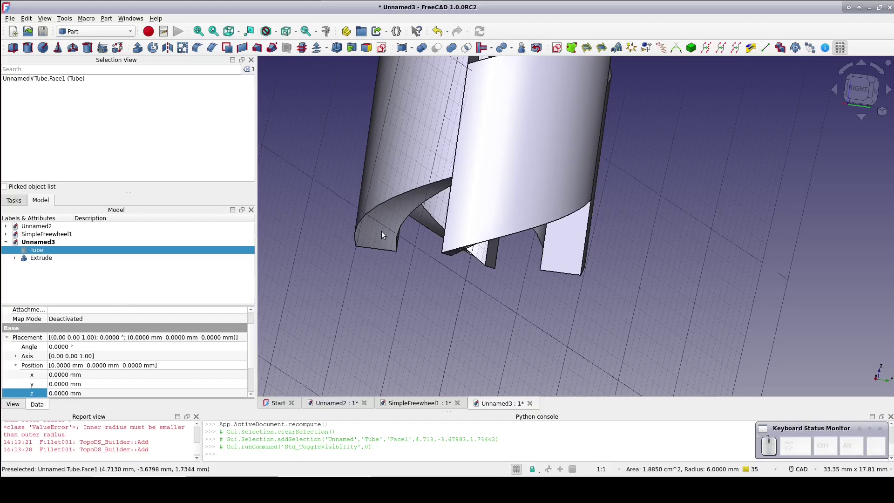
{"action": "left_click_drag", "start_coordinate": [425, 290], "coordinate": [476, 233]}
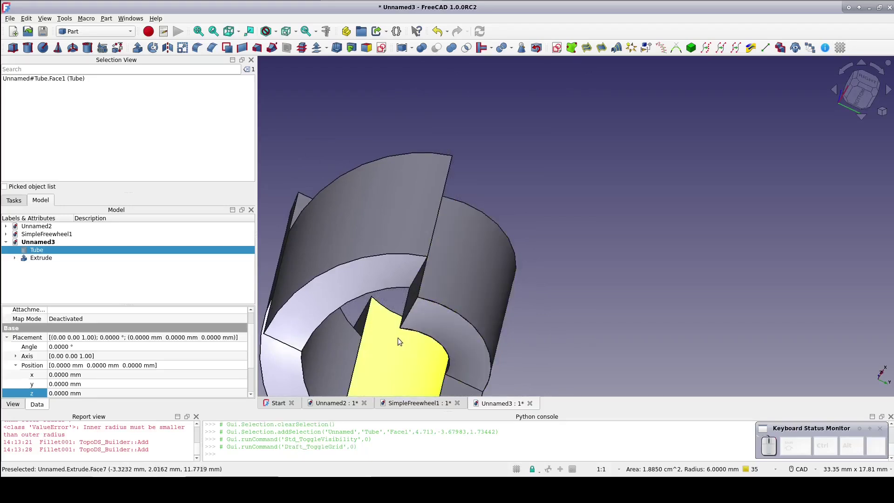
{"action": "middle_click", "coordinate": [396, 338]}
{"action": "scroll", "scroll_direction": "down", "scroll_amount": 3}
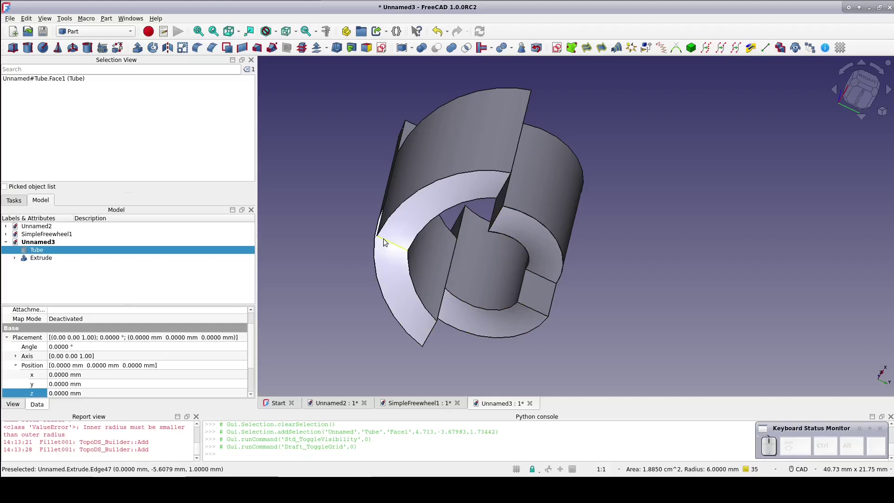
- Fillet a blade edge of the Extrude shape with a 1 mm radius
{"action": "left_click", "coordinate": [201, 48]}
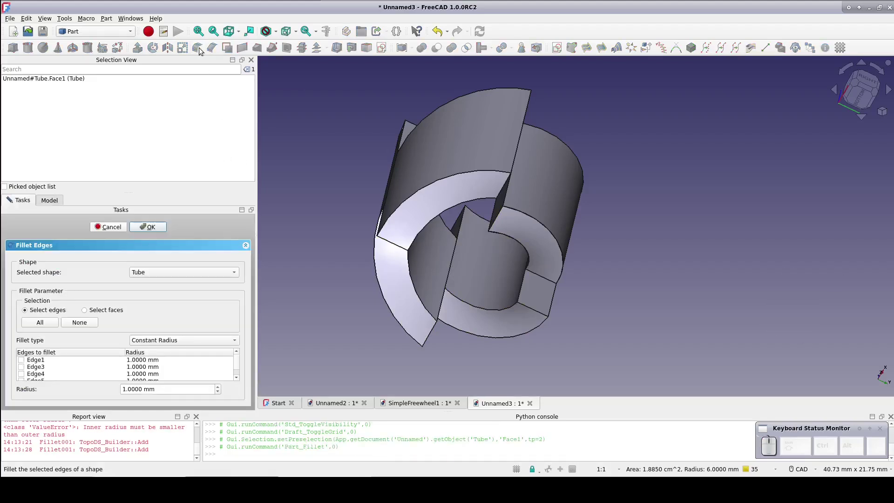
{"action": "left_click", "coordinate": [158, 273]}
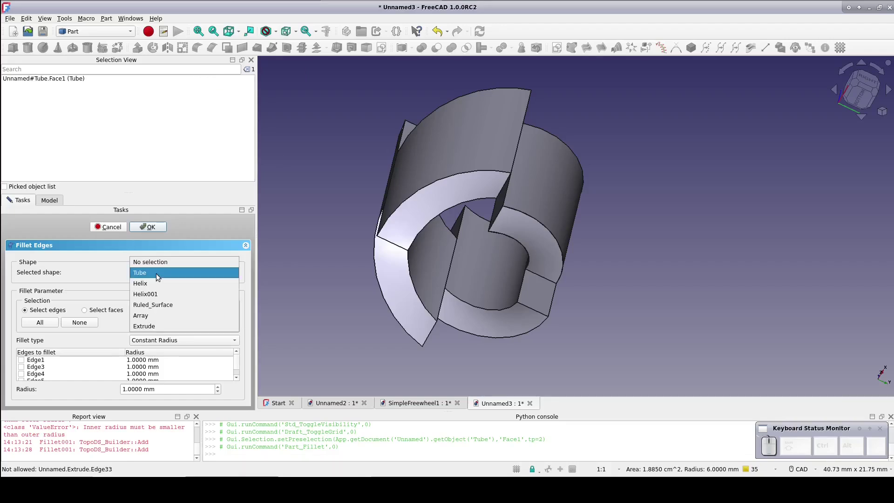
{"action": "left_click", "coordinate": [154, 321]}
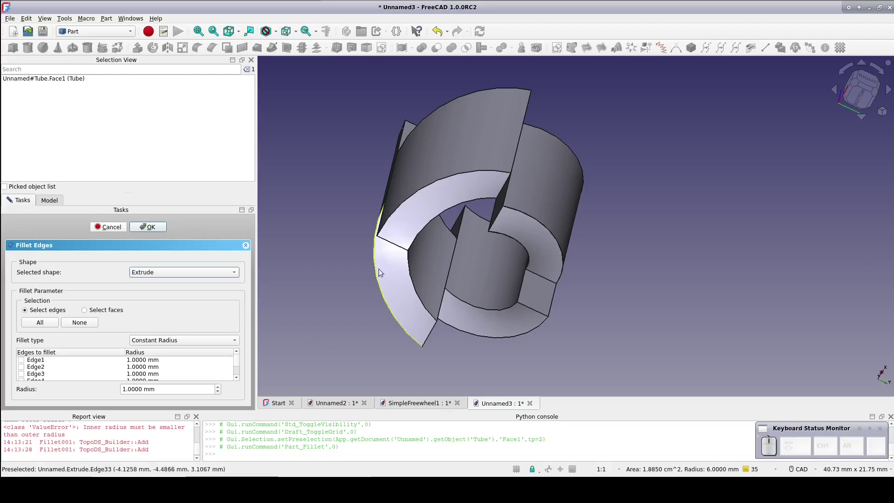
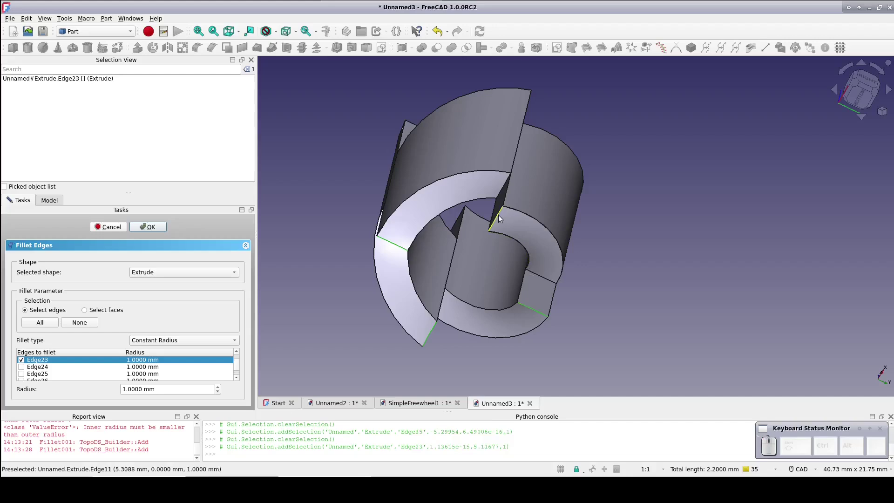
{"action": "left_click", "coordinate": [500, 215]}
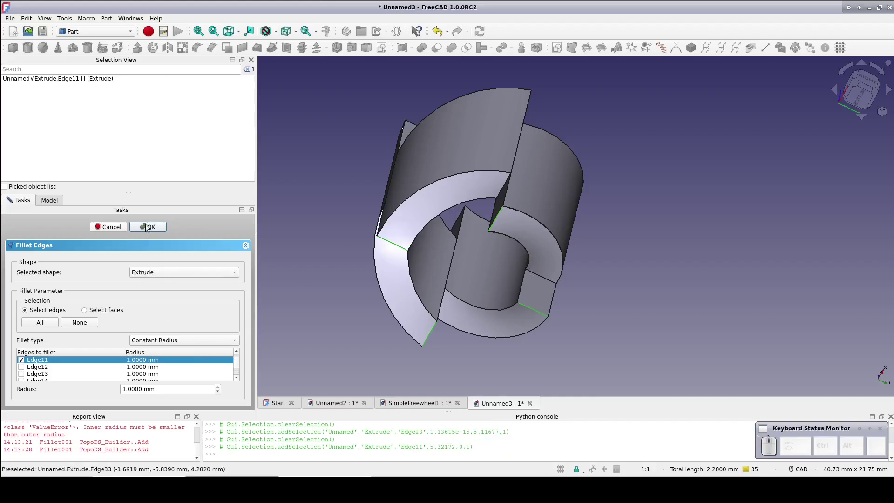
{"action": "left_click", "coordinate": [147, 225]}
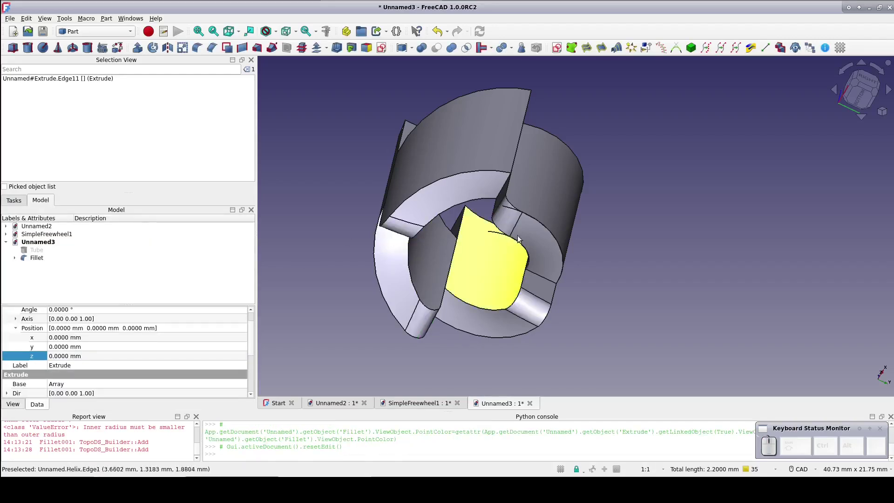
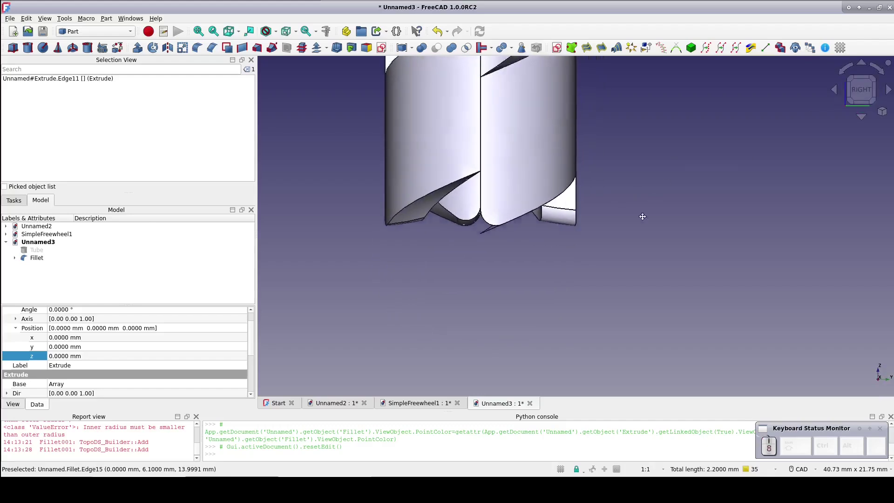
- Show the tube, select it with the Fillet blades and apply a Boolean Cut
{"action": "left_click", "coordinate": [37, 248]}
{"action": "key", "text": "space"}
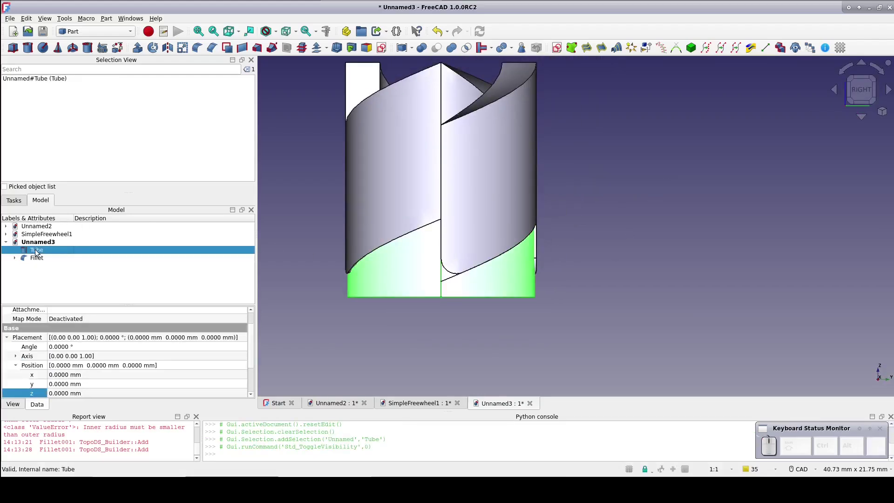
{"action": "left_click", "coordinate": [37, 249]}
{"action": "left_click", "coordinate": [40, 265]}
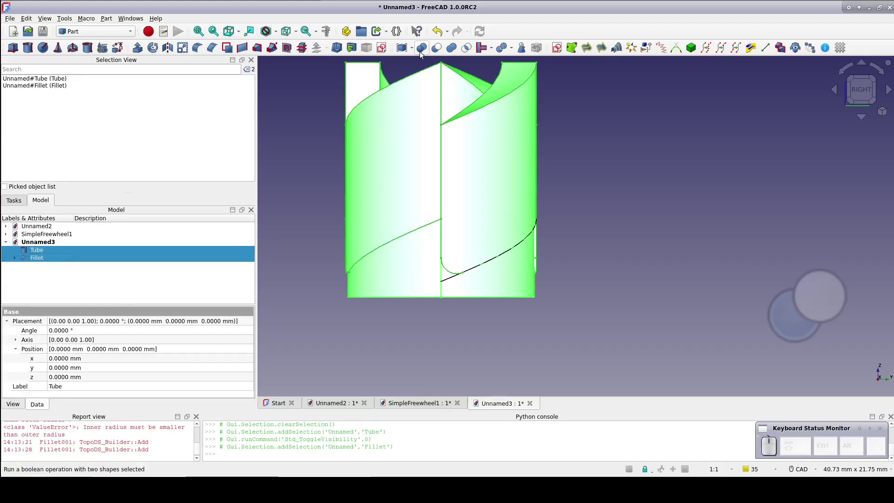
{"action": "left_click", "coordinate": [437, 48]}
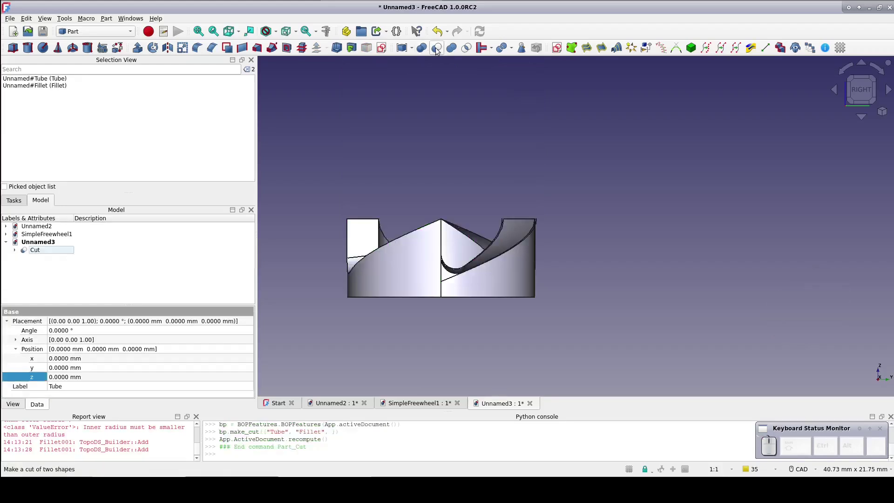
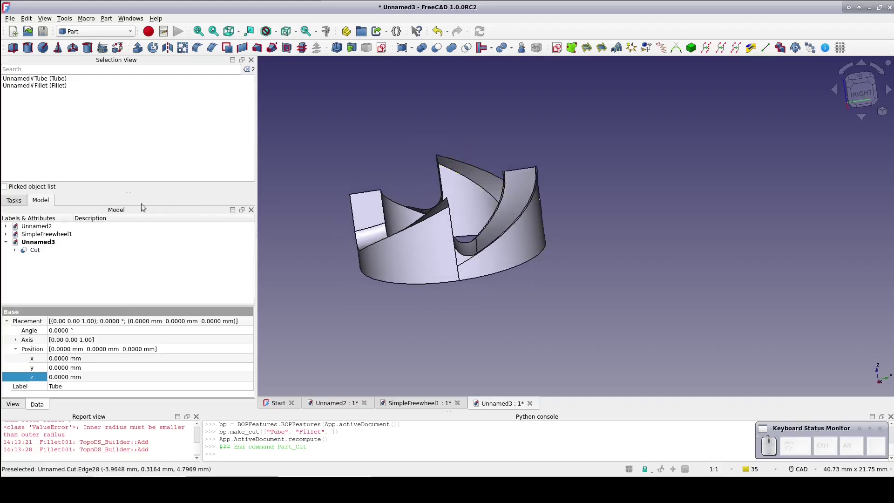
{"action": "key", "text": "ctrl+z"}
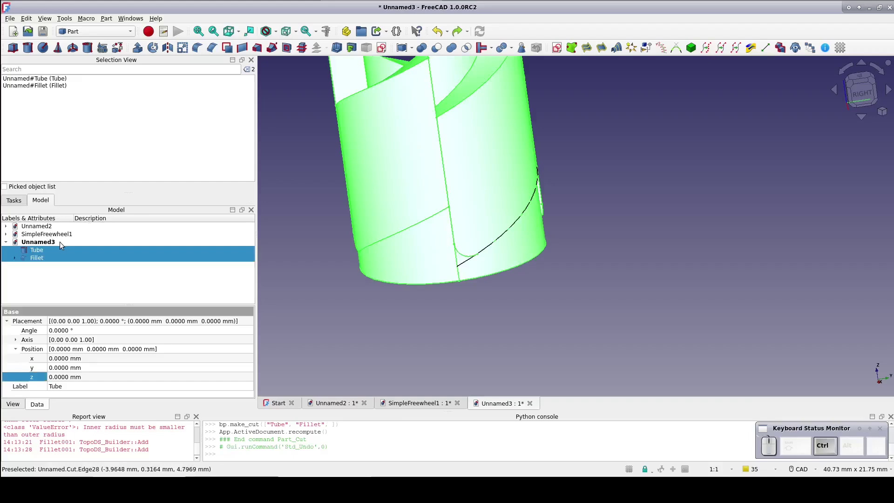
{"action": "left_click", "coordinate": [45, 247]}
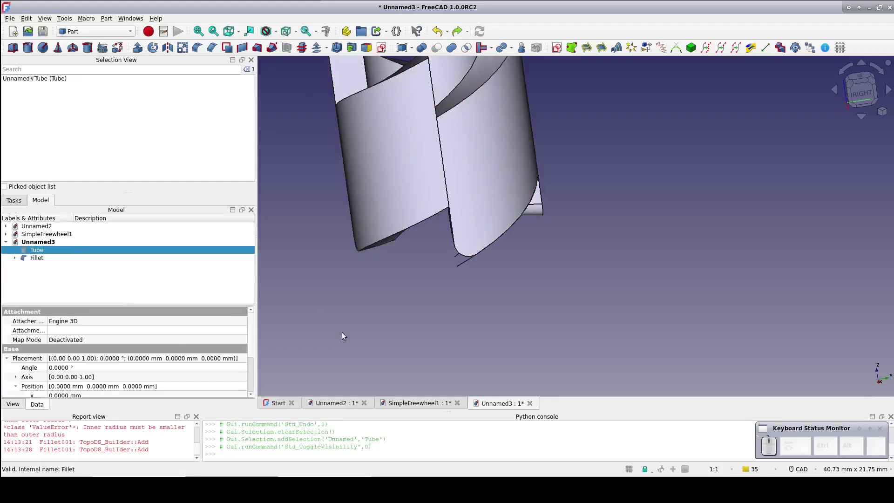
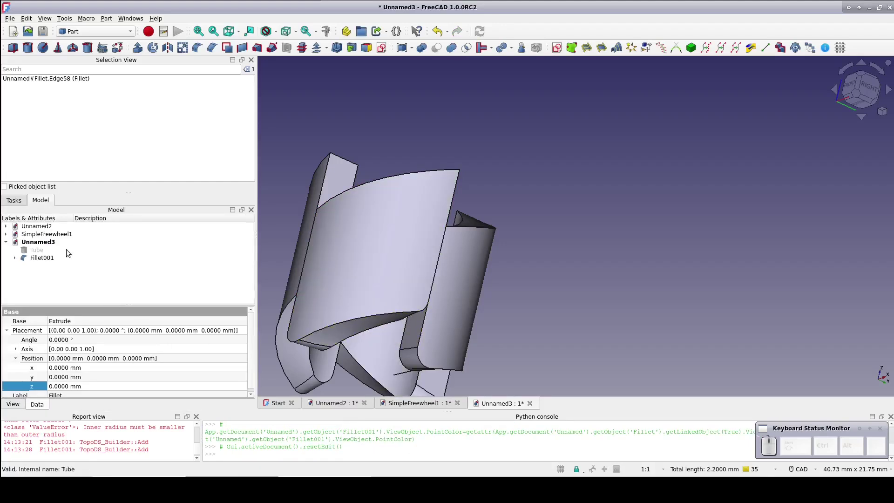
{"action": "key", "text": "ctrl+z"}
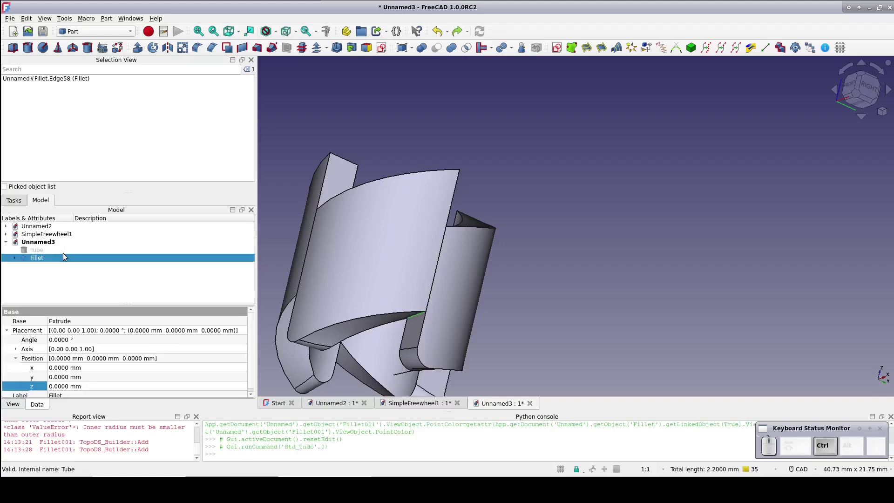
{"action": "left_click", "coordinate": [36, 253]}
{"action": "key", "text": "space"}
{"action": "left_click", "coordinate": [37, 246]}
{"action": "left_click", "coordinate": [40, 254]}
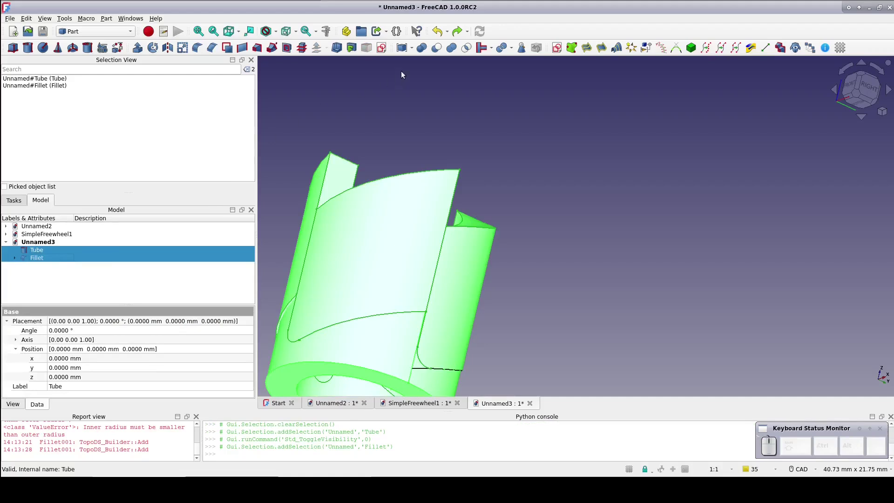
{"action": "left_click", "coordinate": [440, 45]}
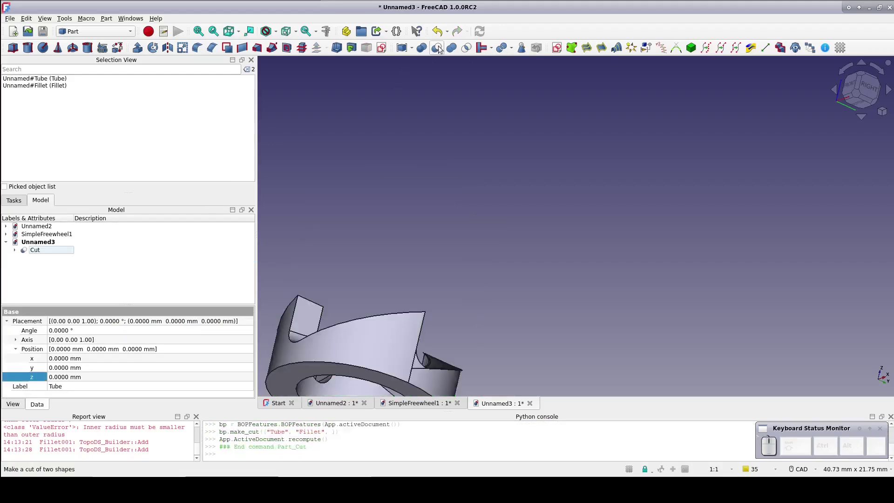
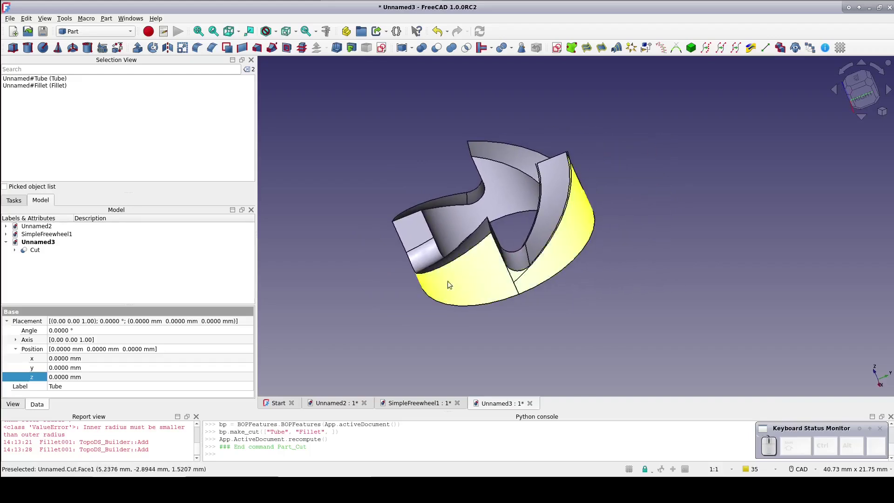
- Fillet the Cut part's edges, then select the Cut inside the failed Fillet001 and show it
{"action": "left_click", "coordinate": [35, 251]}
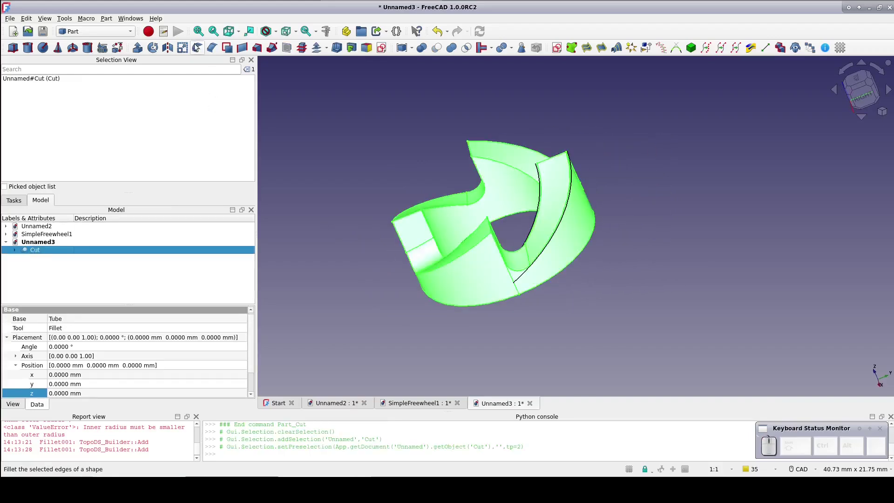
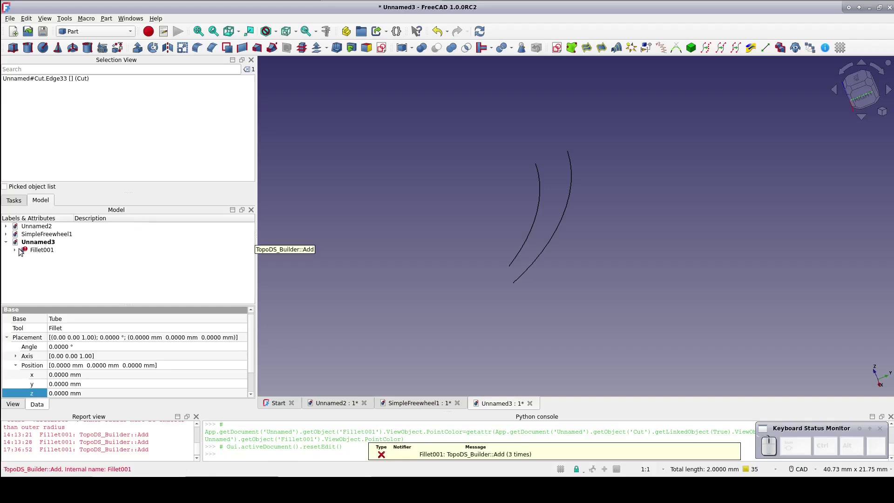
{"action": "left_click", "coordinate": [18, 253]}
{"action": "left_click", "coordinate": [51, 262]}
{"action": "key", "text": "space"}
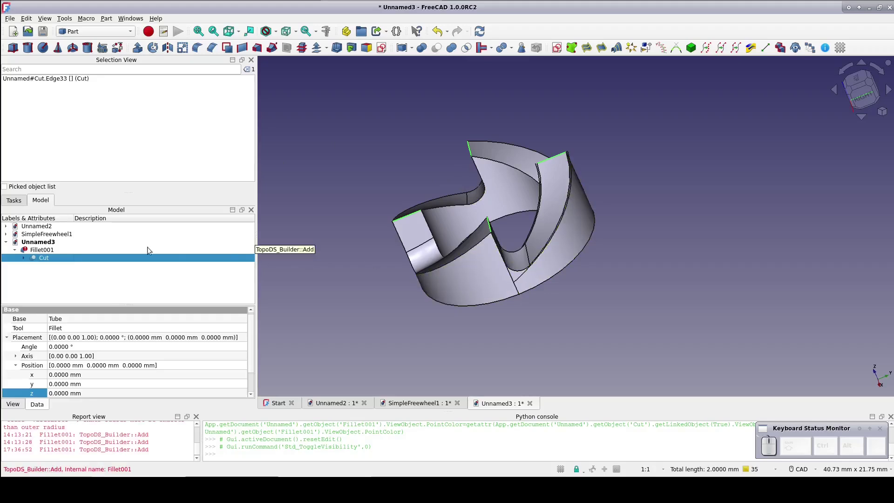
- Expand the Cut, toggle the Tube's visibility and select it to view its placement
{"action": "left_click", "coordinate": [27, 261]}
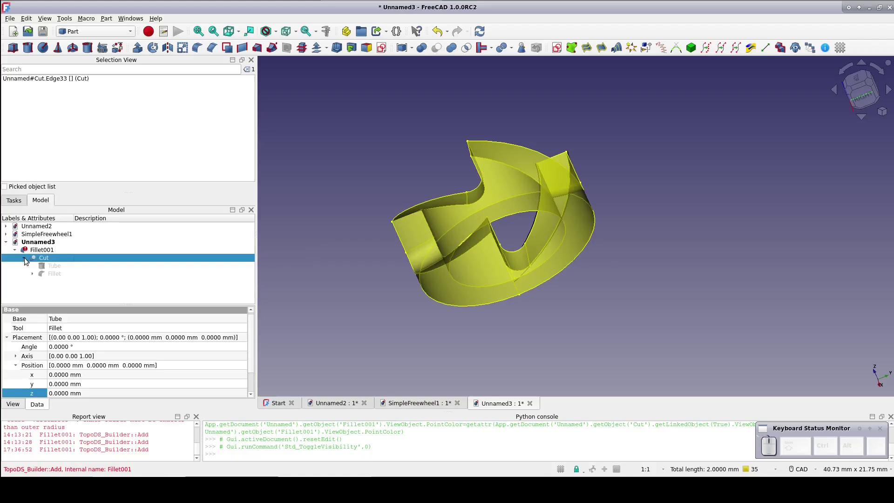
{"action": "left_click", "coordinate": [59, 267]}
{"action": "key", "text": "space"}
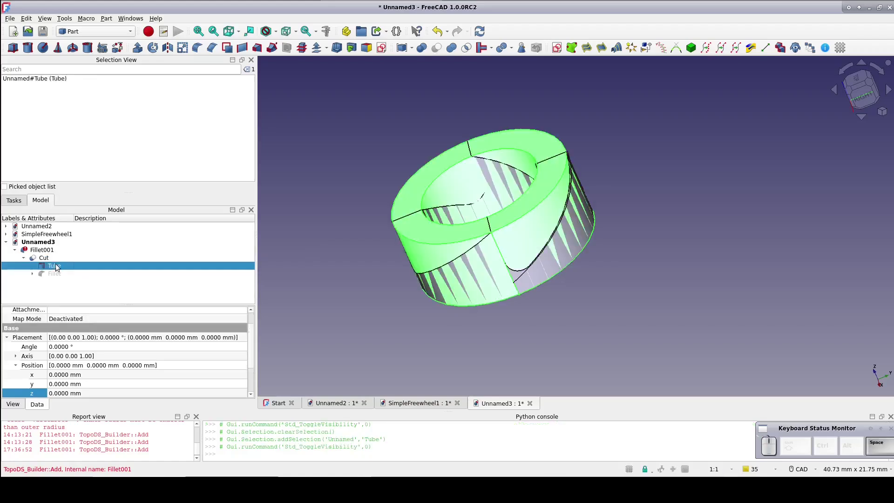
{"action": "left_click", "coordinate": [287, 296]}
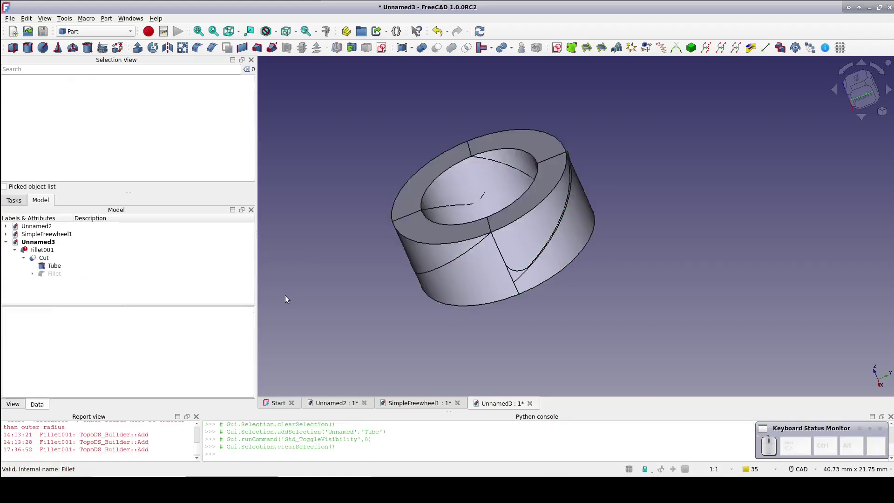
{"action": "left_click", "coordinate": [53, 268]}
{"action": "key", "text": "space"}
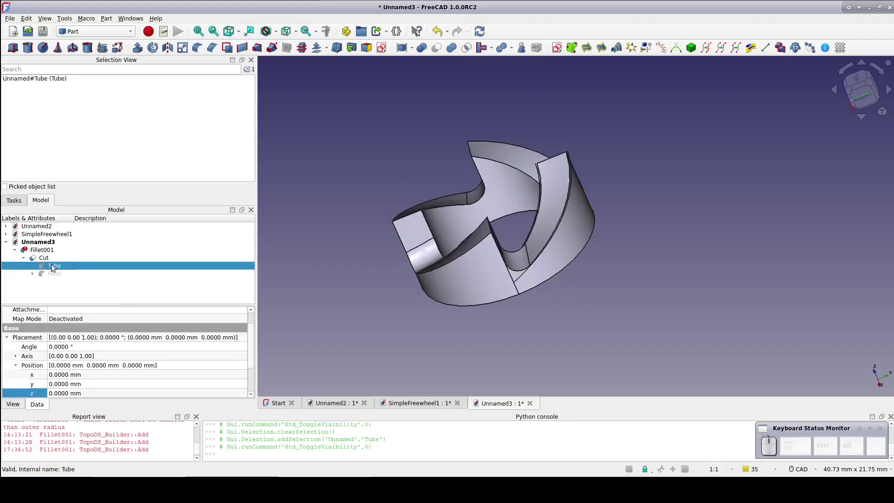
{"action": "left_click", "coordinate": [53, 268]}
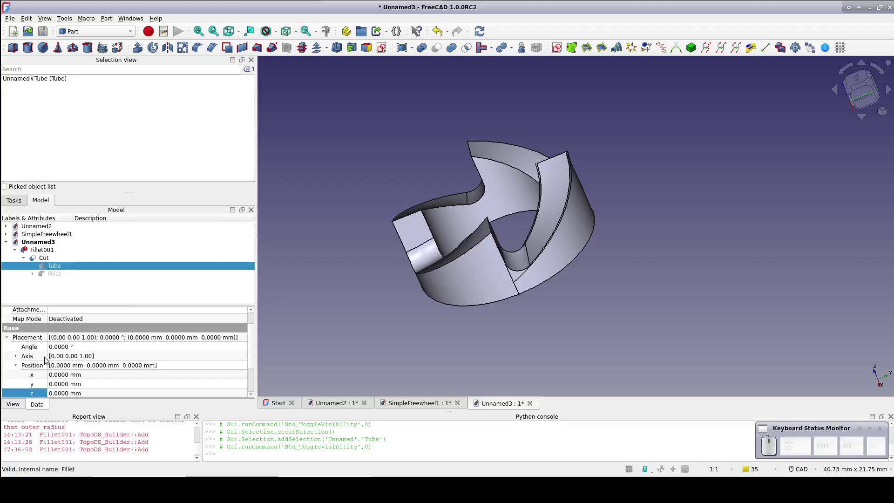
- Rotate the base Tube 15° about its axis so the cut part updates
{"action": "left_click", "coordinate": [64, 345]}
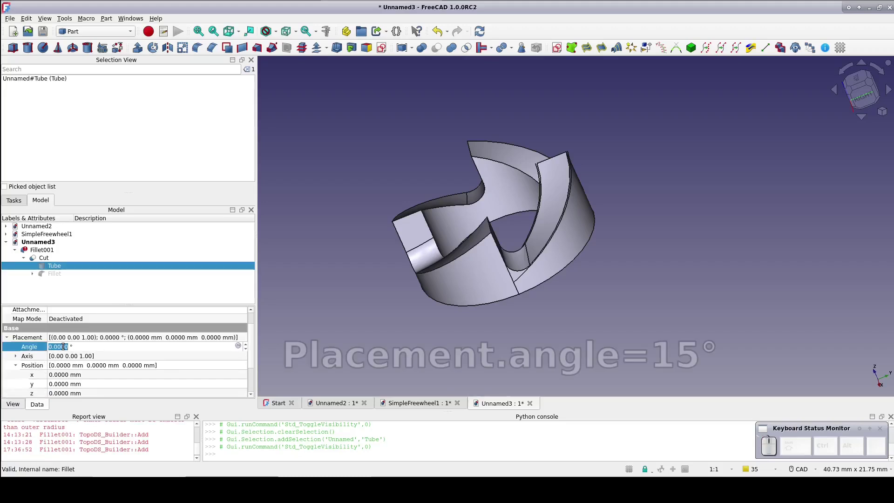
{"action": "key", "text": "1"}
{"action": "key", "text": "5"}
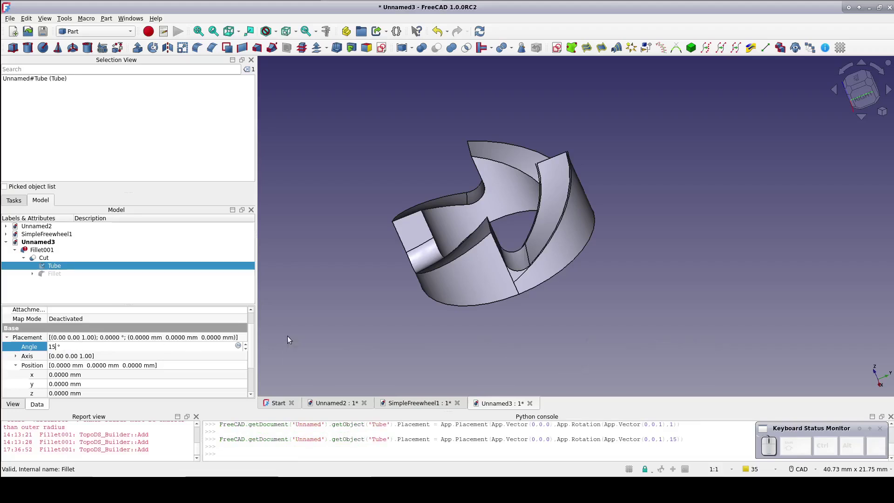
{"action": "left_click", "coordinate": [290, 335]}
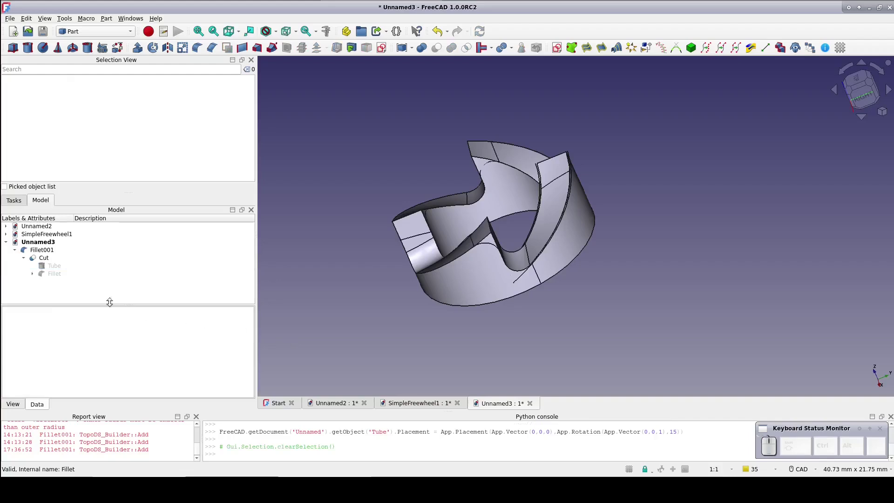
- Make the Cut result visible again in the tree alongside Fillet001
{"action": "left_click", "coordinate": [45, 249]}
{"action": "key", "text": "space"}
{"action": "left_click", "coordinate": [47, 254]}
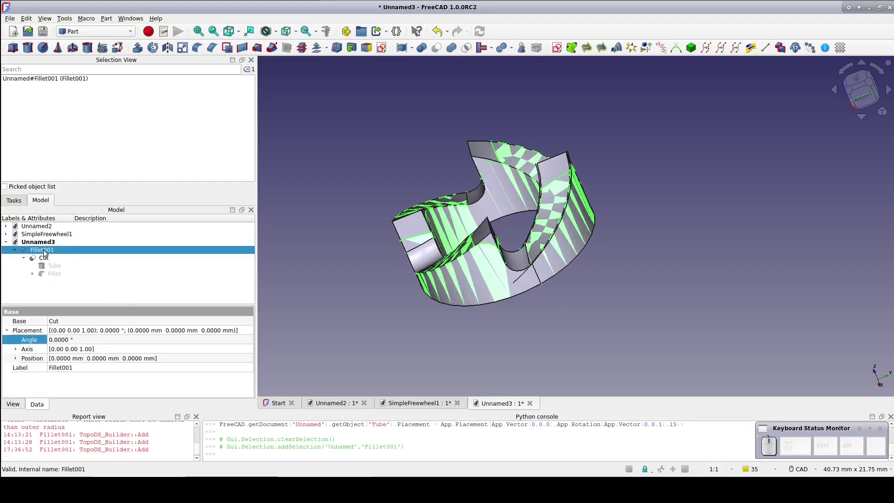
{"action": "left_click", "coordinate": [49, 263]}
{"action": "key", "text": "space"}
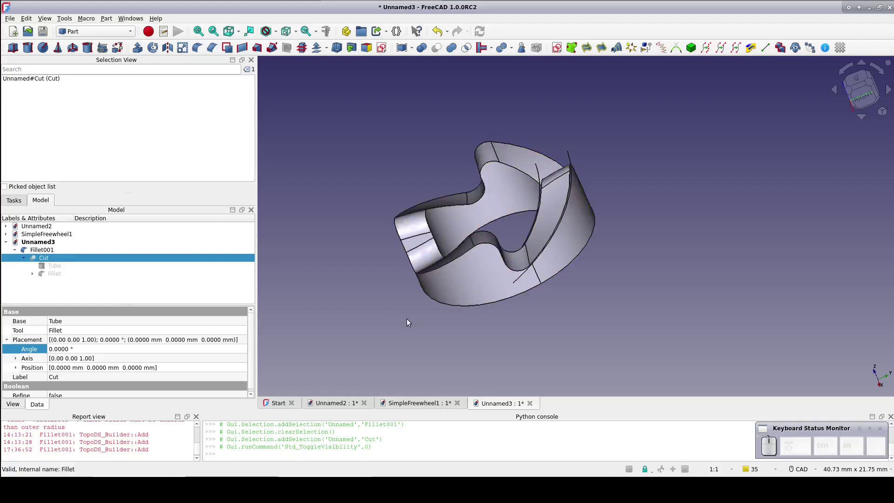
{"action": "left_click", "coordinate": [409, 319]}
- Hide the helix guide curve sticking out of the part
{"action": "left_click", "coordinate": [529, 327]}
{"action": "key", "text": "space"}
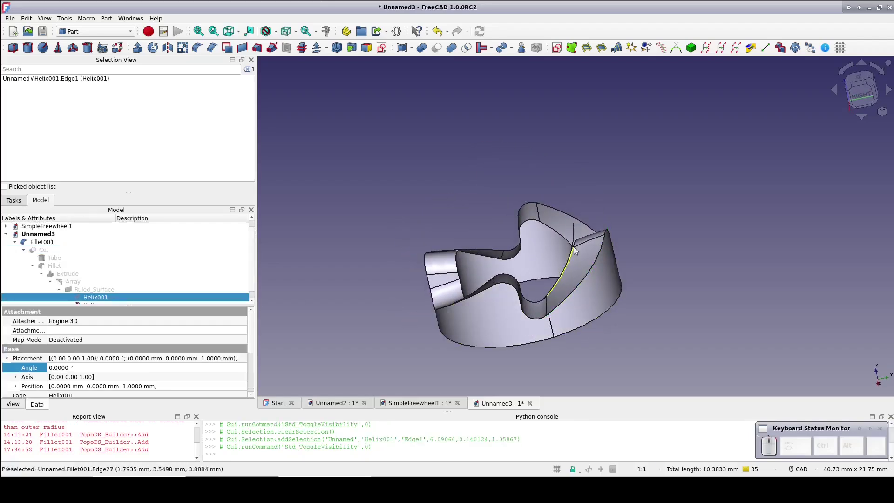
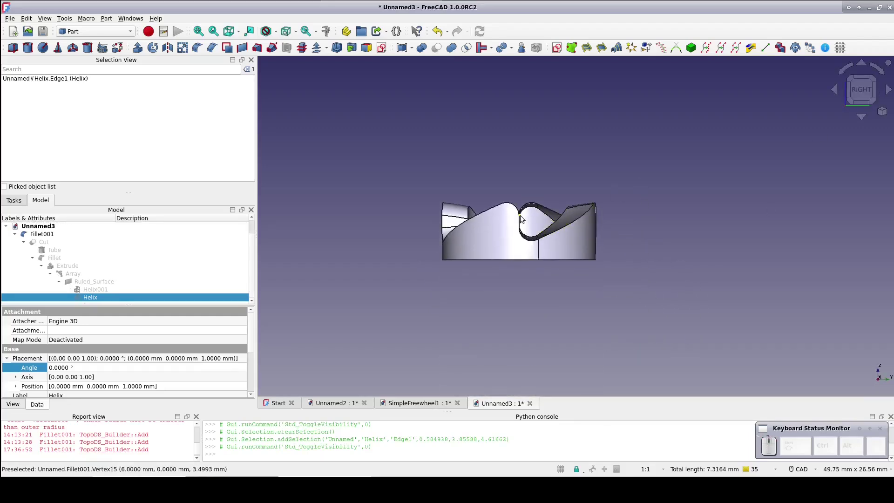
{"action": "scroll", "scroll_direction": "up", "scroll_amount": 3}
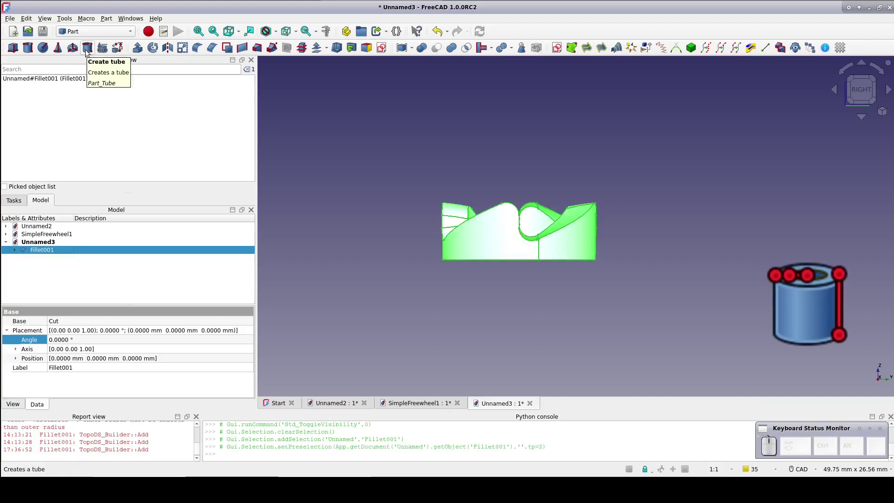
- Check the original Tube's size and create a second Tube primitive
{"action": "left_click", "coordinate": [16, 255]}
{"action": "left_click", "coordinate": [48, 271]}
{"action": "scroll", "scroll_direction": "down", "scroll_amount": 3}
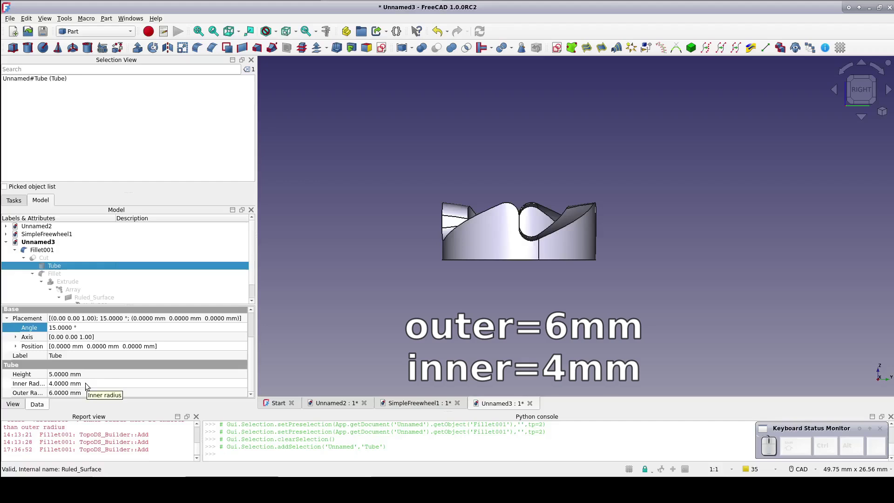
{"action": "left_click", "coordinate": [92, 53]}
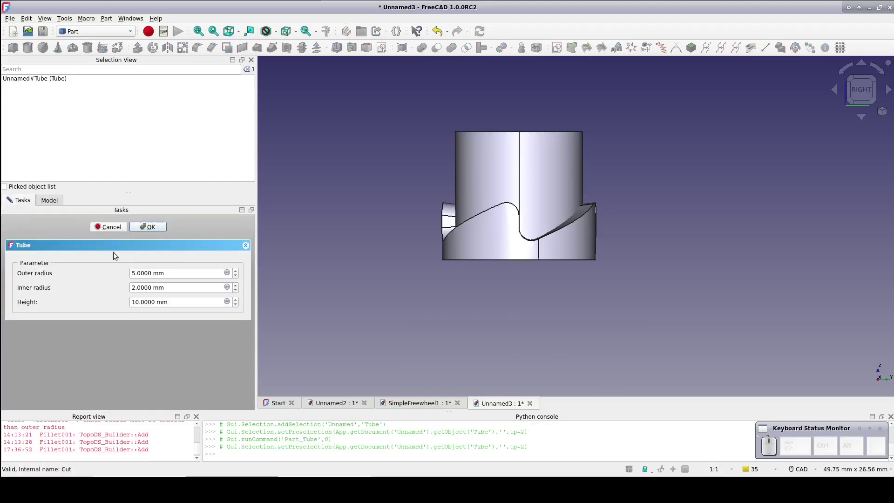
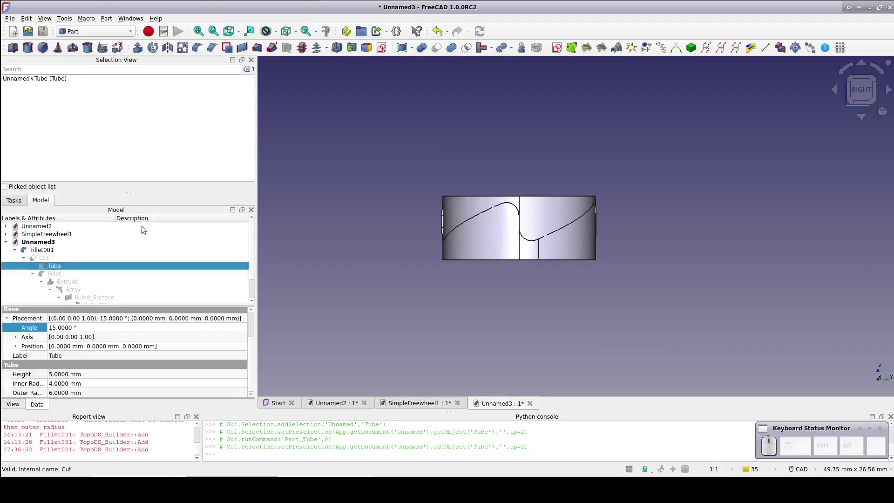
{"action": "scroll", "scroll_direction": "down", "scroll_amount": 3}
- Raise the new Tube001 to a 1 mm Z position in its placement
{"action": "left_click", "coordinate": [44, 302]}
{"action": "left_click", "coordinate": [18, 375]}
{"action": "scroll", "scroll_direction": "down", "scroll_amount": 3}
{"action": "left_click", "coordinate": [84, 353]}
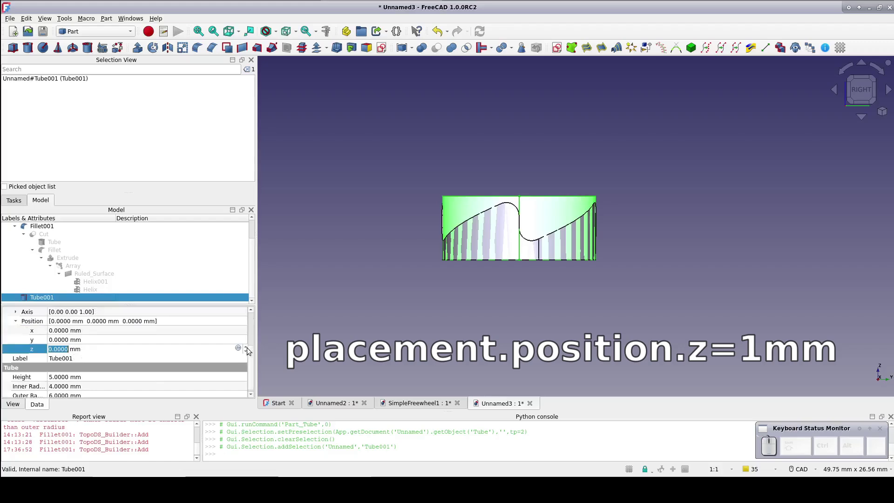
{"action": "left_click", "coordinate": [247, 351]}
{"action": "left_click", "coordinate": [312, 307]}
- Cut Fillet001 out of Tube001, producing Cut001
{"action": "left_click", "coordinate": [45, 301]}
{"action": "left_click", "coordinate": [45, 229]}
{"action": "left_click", "coordinate": [438, 48]}
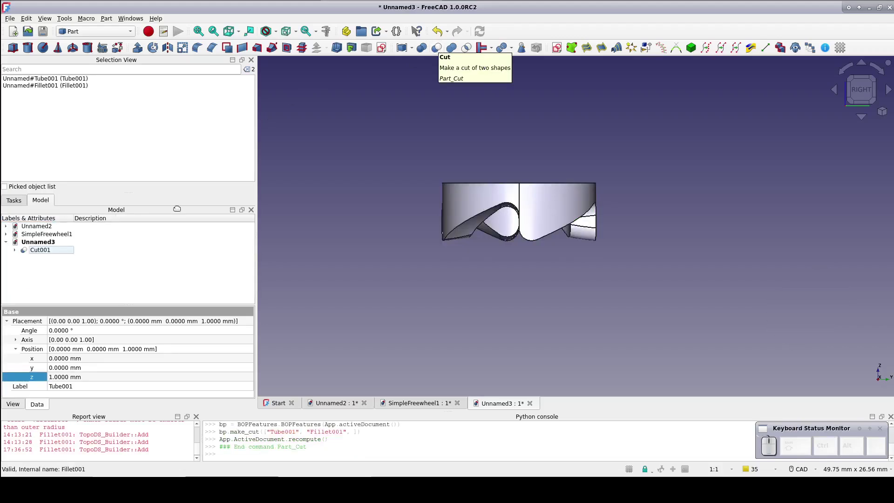
- Toggle Fillet001's visibility inside Cut001 off and back on, revealing the notched shape
{"action": "left_click", "coordinate": [18, 252]}
{"action": "left_click", "coordinate": [51, 267]}
{"action": "key", "text": "space"}
{"action": "key", "text": "space"}
{"action": "key", "text": "space"}
{"action": "key", "text": "space"}
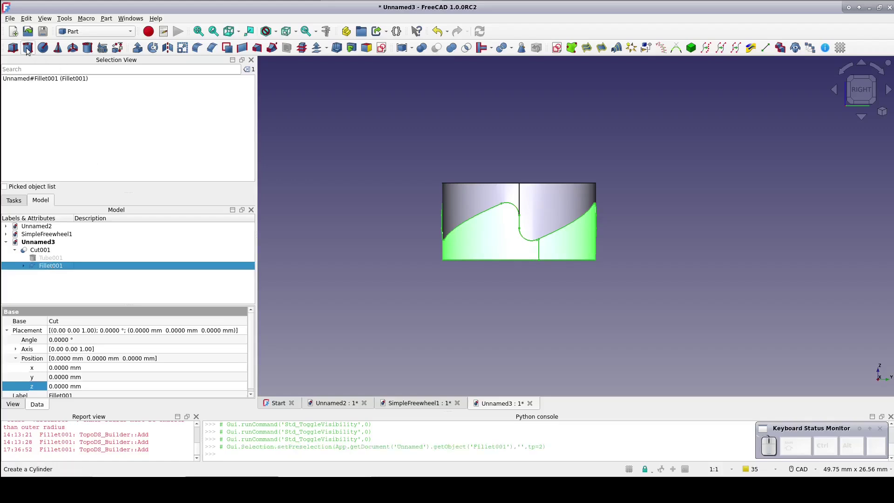
- Create a central Cylinder and widen its radius from 2 mm to 3.8 mm
{"action": "left_click", "coordinate": [29, 51]}
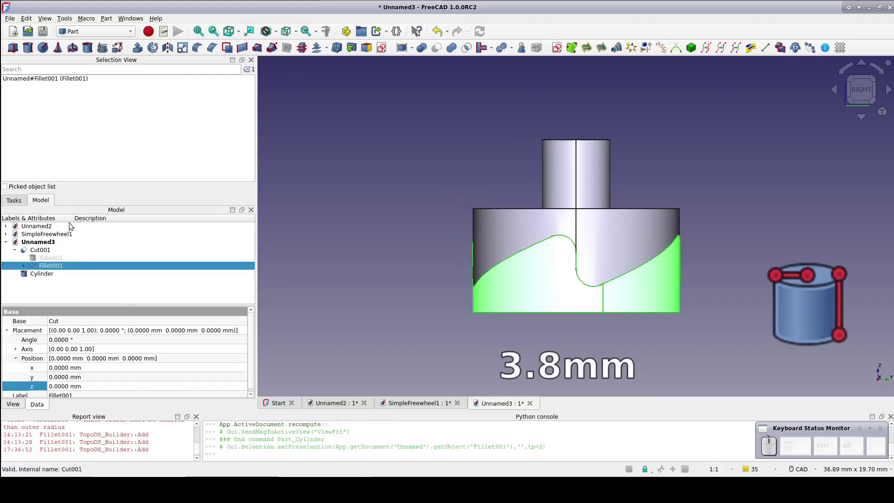
{"action": "scroll", "scroll_direction": "down", "scroll_amount": 3}
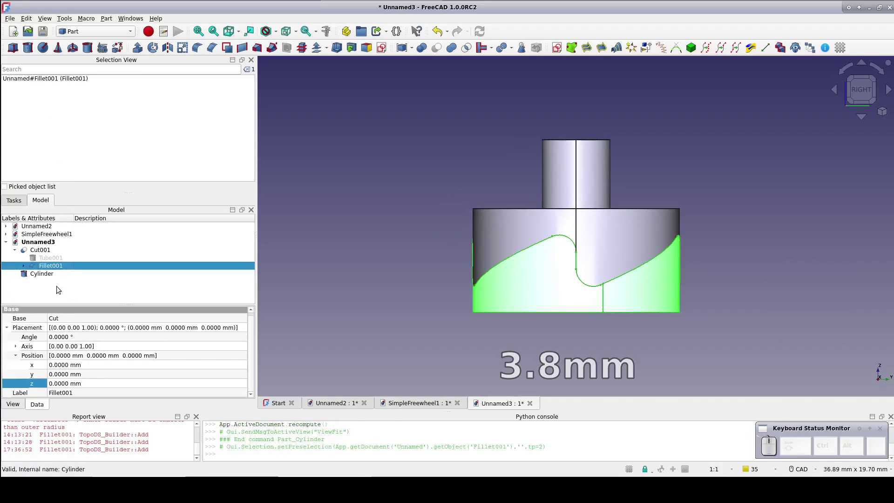
{"action": "left_click", "coordinate": [59, 273]}
{"action": "scroll", "scroll_direction": "down", "scroll_amount": 3}
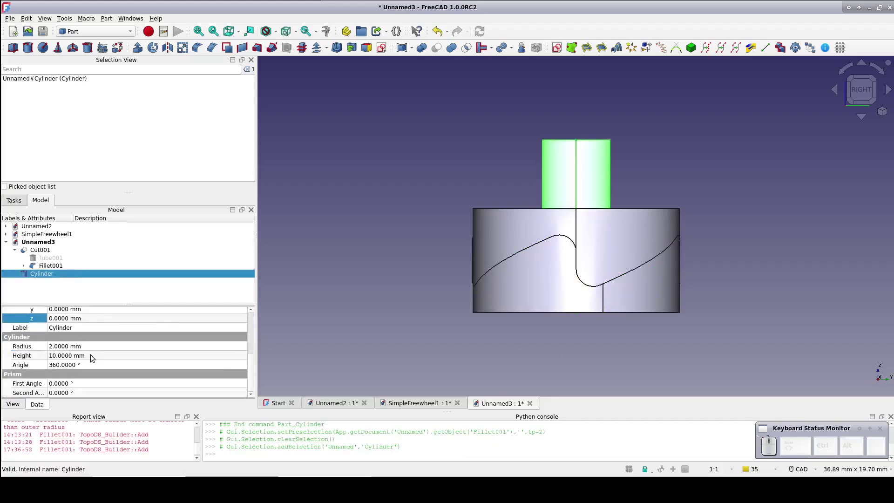
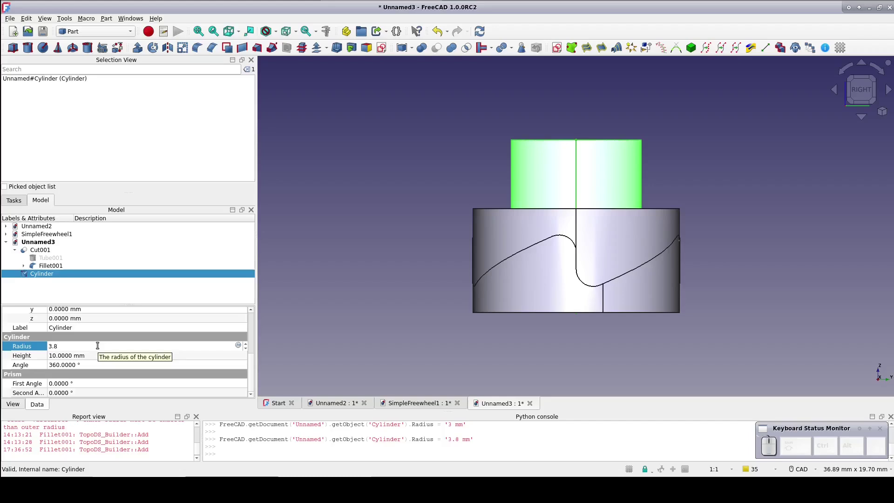
{"action": "left_click", "coordinate": [41, 253]}
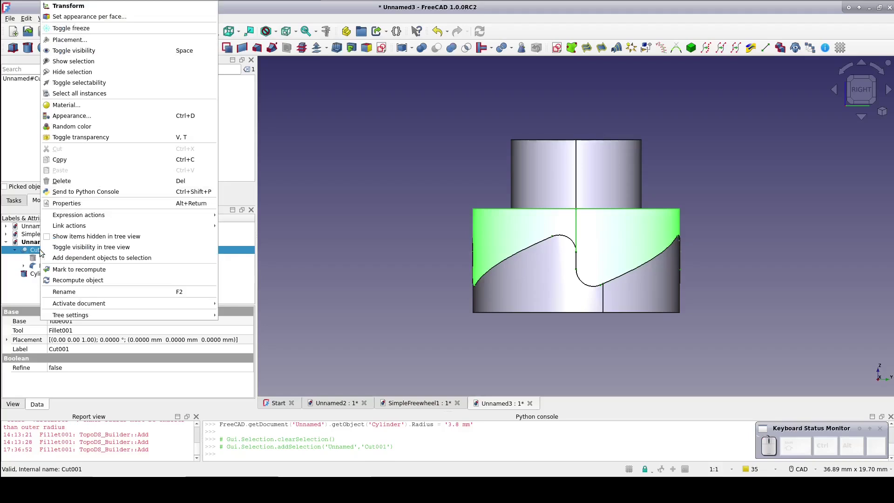
{"action": "left_click", "coordinate": [110, 12]}
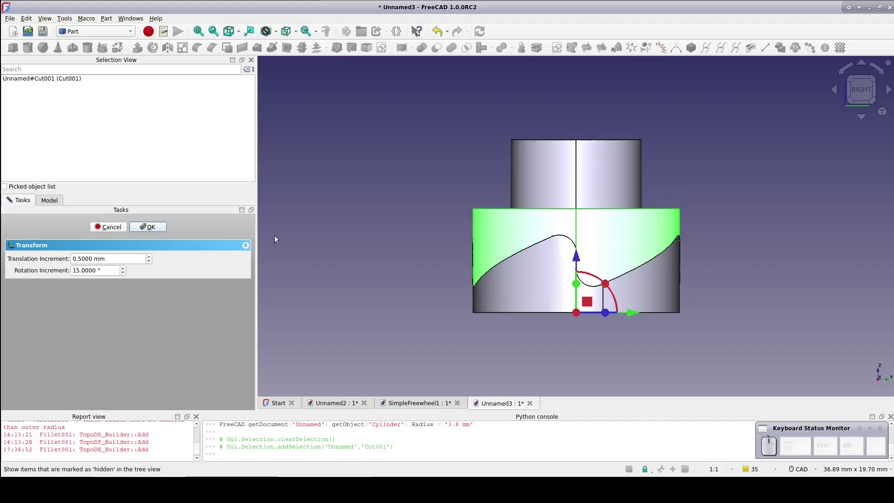
{"action": "left_click", "coordinate": [160, 228]}
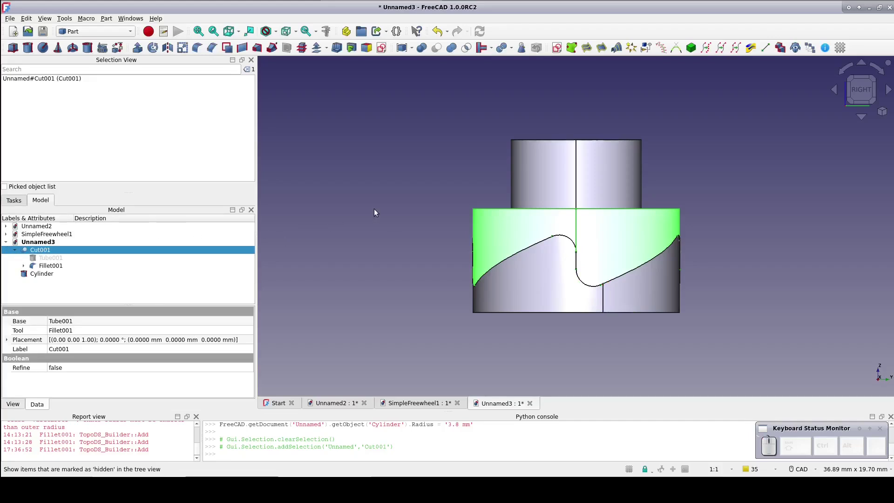
{"action": "left_click_drag", "start_coordinate": [376, 208], "coordinate": [381, 228]}
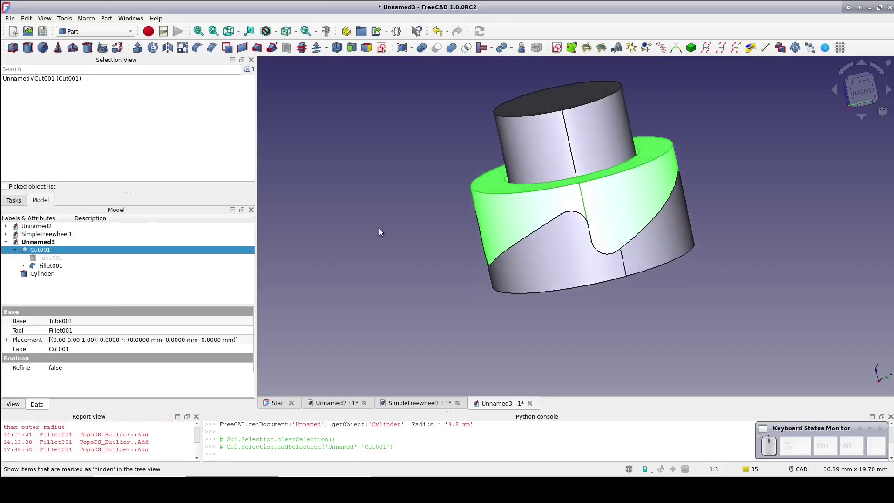